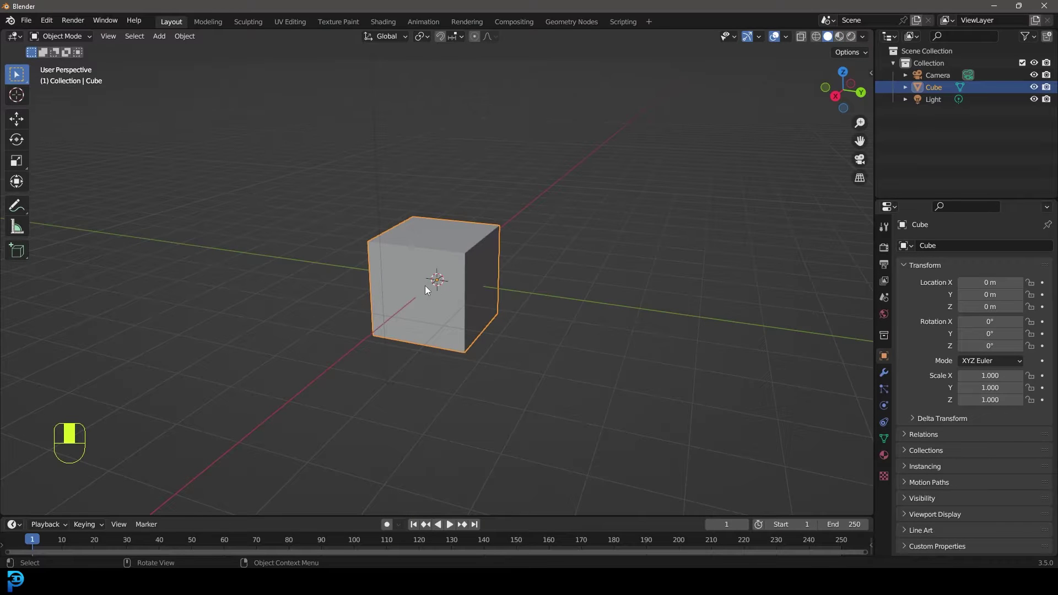
Select the default cube, enter Edit Mode and view it from the front for subdividing
{"action": "left_click", "coordinate": [431, 248]}
{"action": "key", "text": "Tab"}
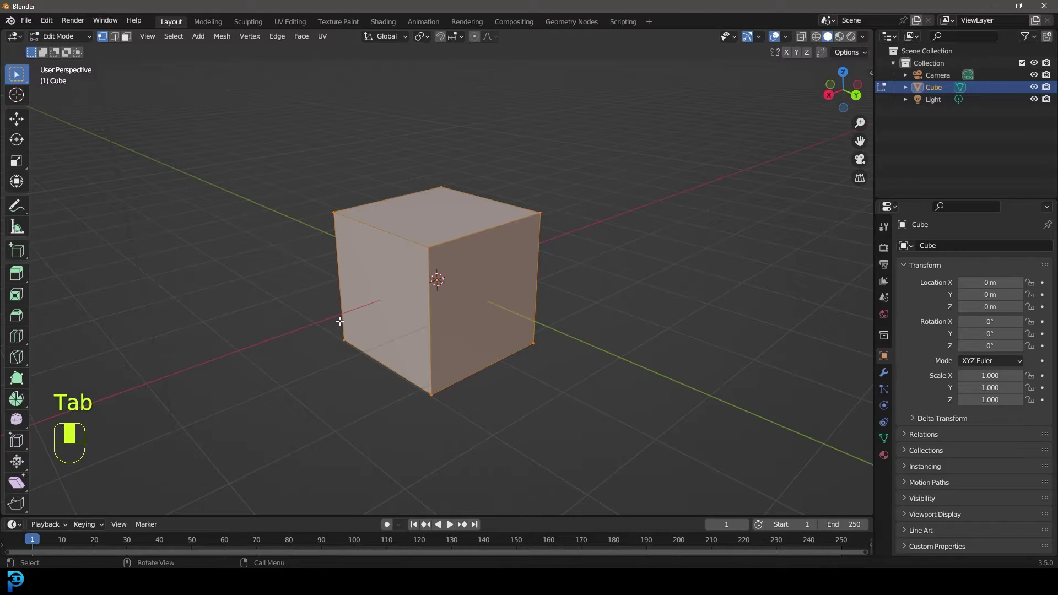
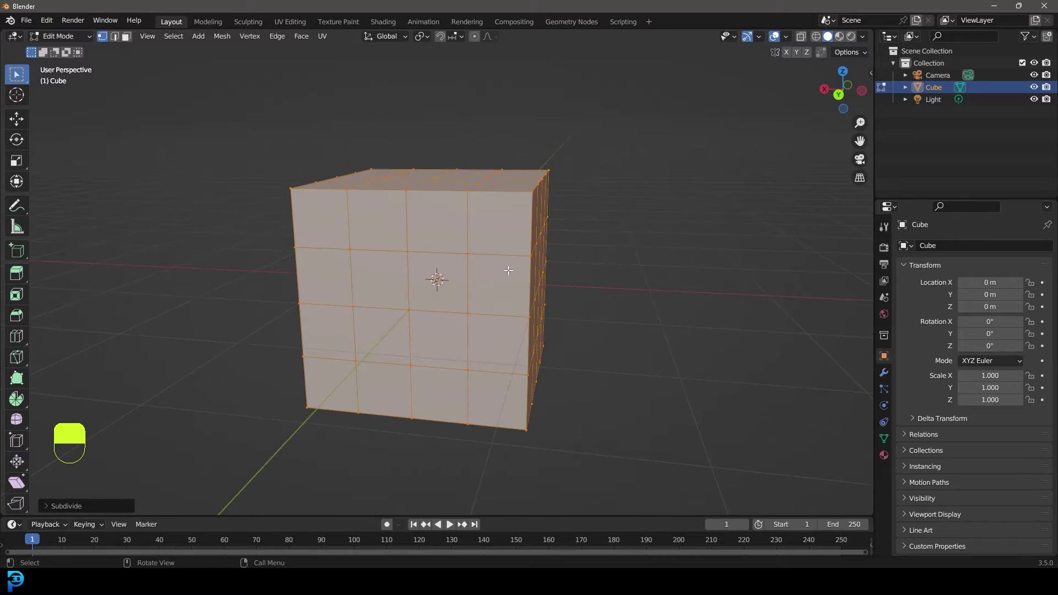
{"action": "key", "text": "KP_1"}
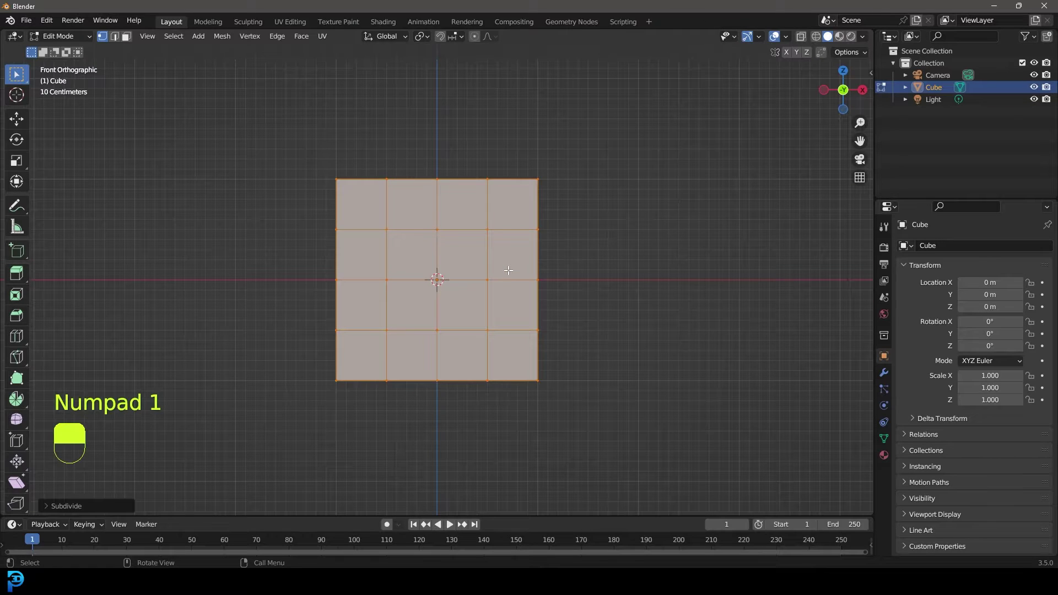
From side view in X-ray, delete the upper front faces into an L-profile and drag the seat's front edge with proportional editing
{"action": "key", "text": "KP_3"}
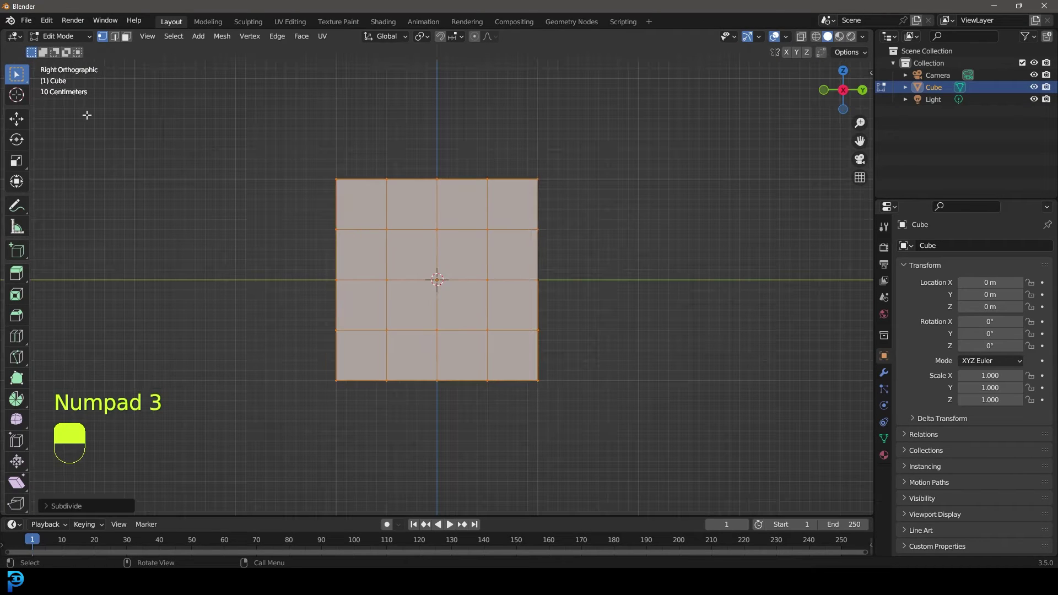
{"action": "key", "text": "z"}
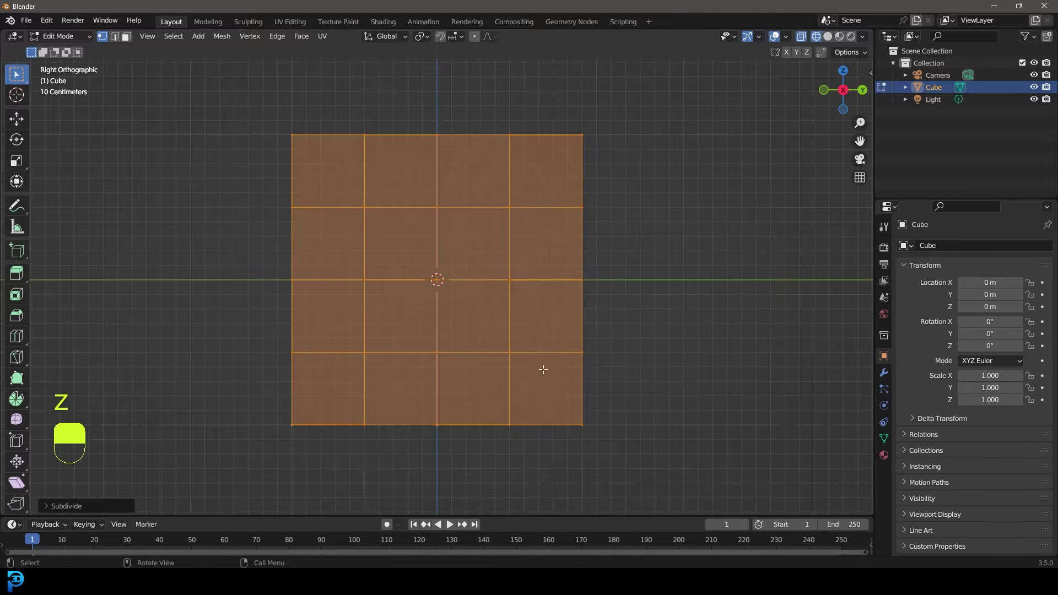
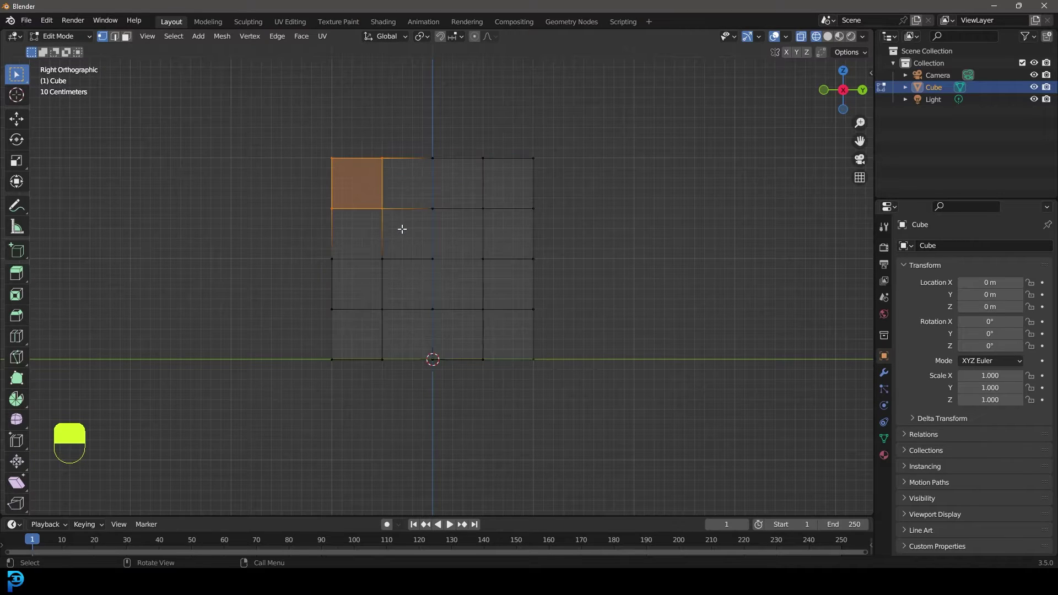
{"action": "key", "text": "x"}
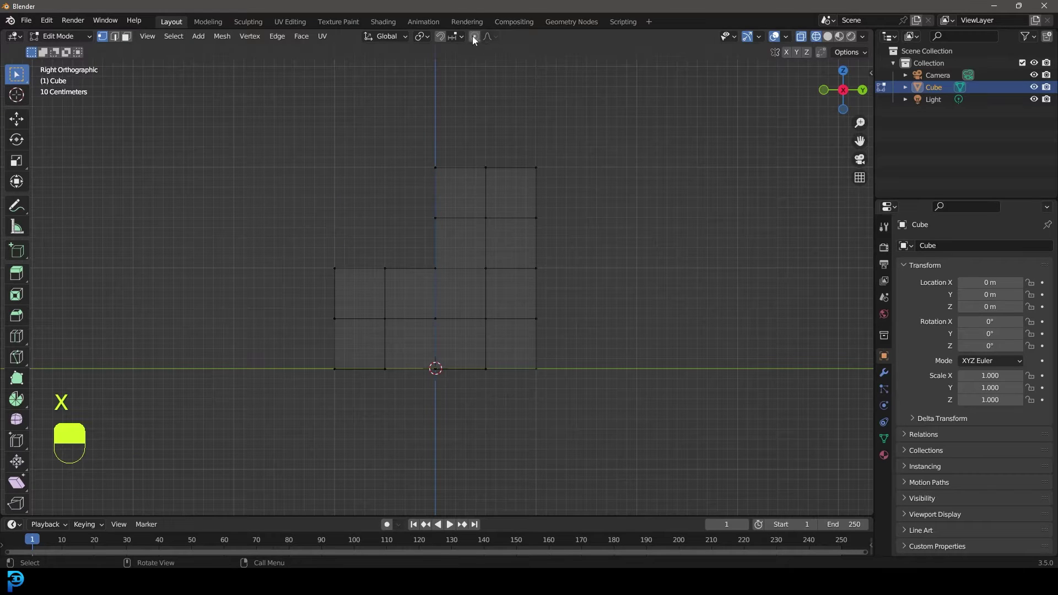
{"action": "left_click", "coordinate": [474, 39]}
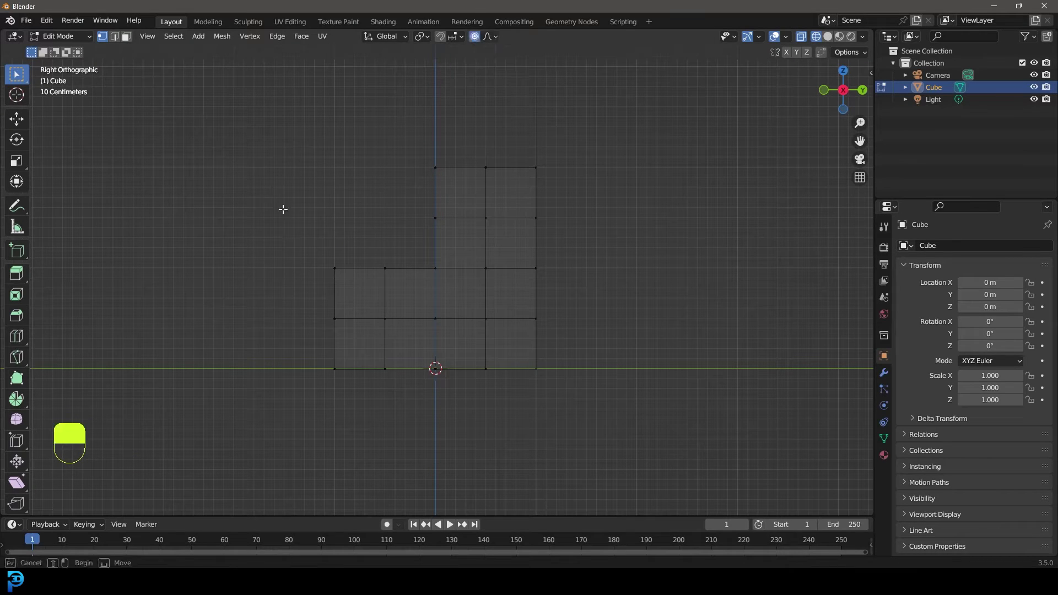
{"action": "key", "text": "g"}
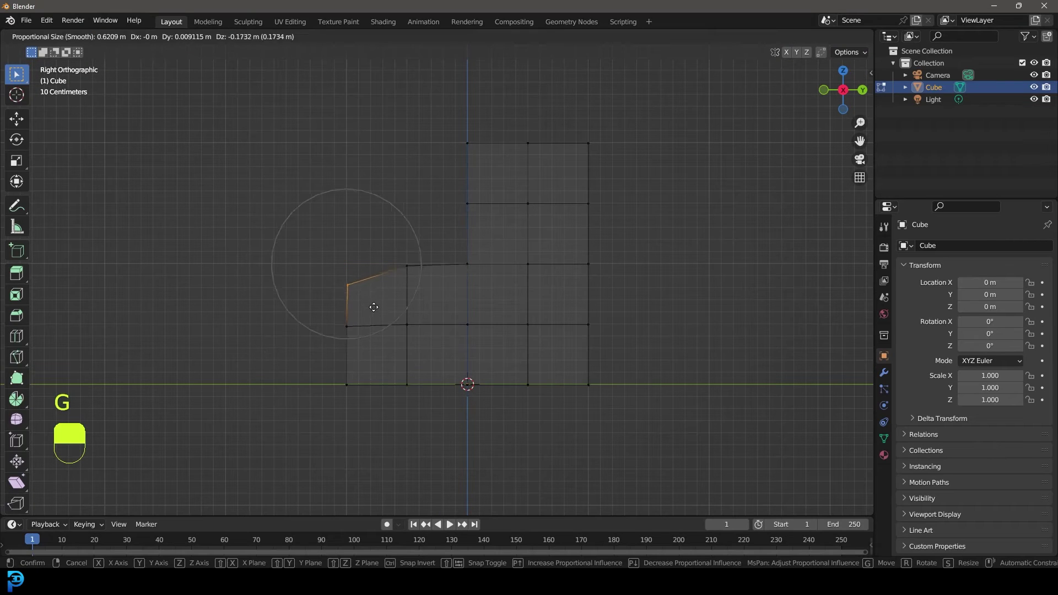
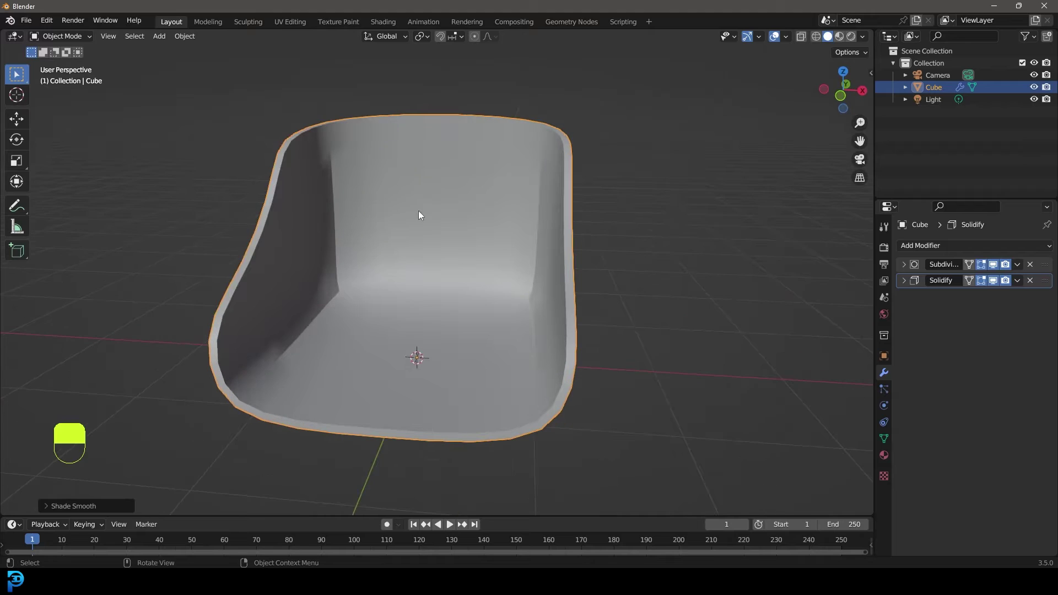
Duplicate the seat shell with its modifiers as Cube.001
{"action": "key", "text": "shift+d"}
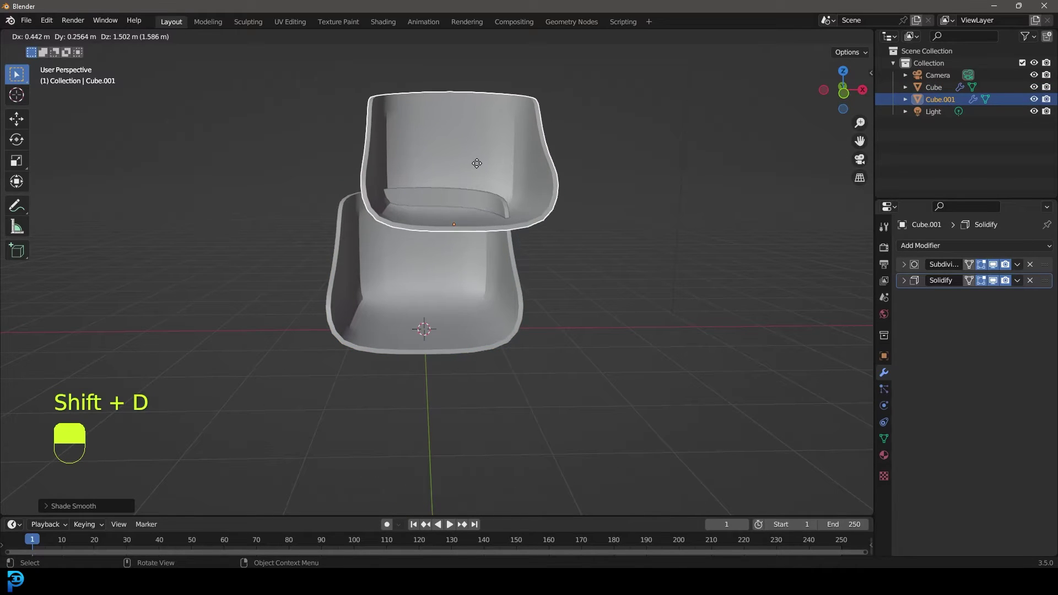
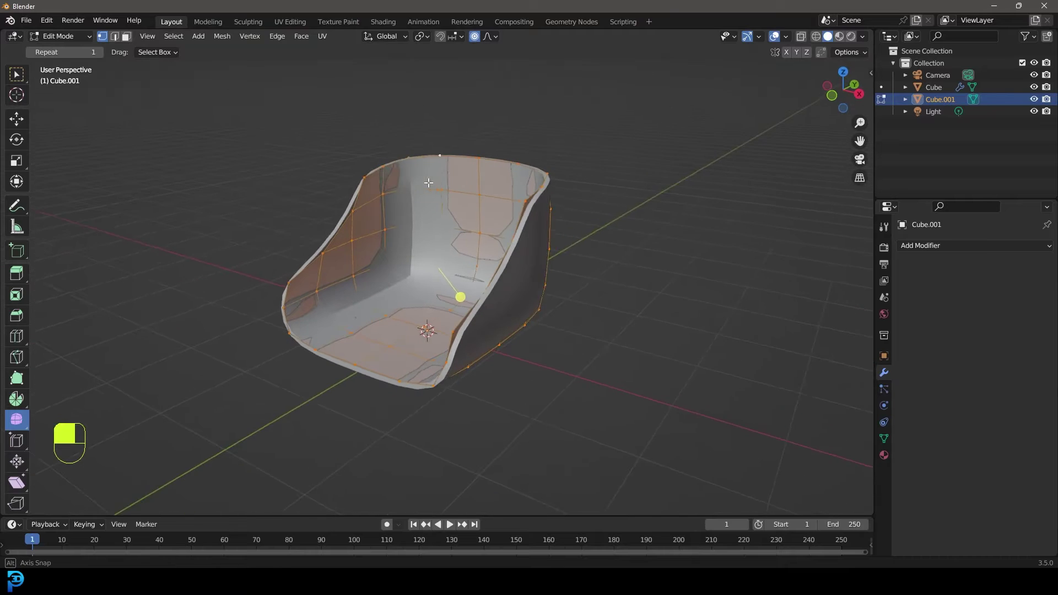
Apply Cube.001's modifiers and hide the original Cube shell
{"action": "key", "text": "Tab"}
{"action": "left_click_drag", "start_coordinate": [576, 218], "coordinate": [476, 186]}
{"action": "key", "text": "g"}
{"action": "key", "text": "j"}
{"action": "key", "text": "h"}
Enter Edit Mode on the dense copy and select its whole subdivided mesh
{"action": "key", "text": "Tab"}
{"action": "left_click_drag", "start_coordinate": [477, 187], "coordinate": [76, 497]}
{"action": "left_click", "coordinate": [50, 513]}
{"action": "middle_click", "coordinate": [51, 513]}
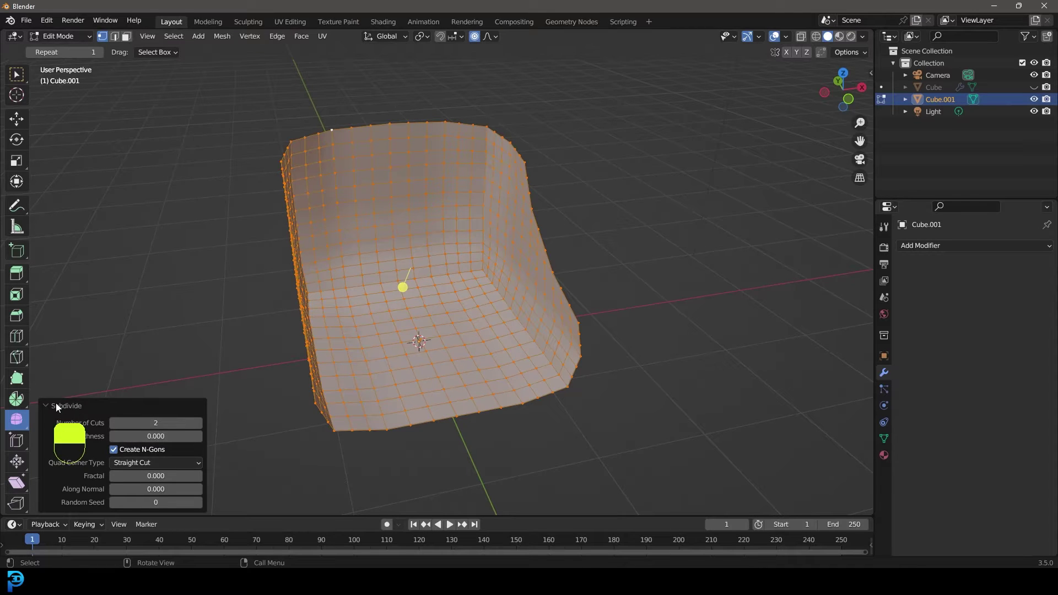
{"action": "key", "text": "alt+a"}
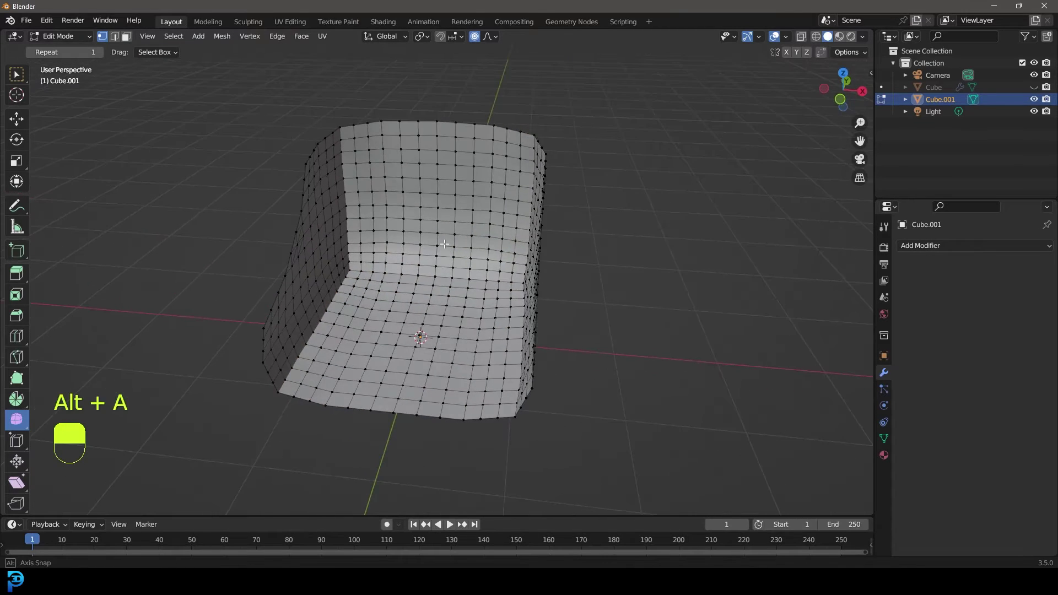
{"action": "key", "text": "a"}
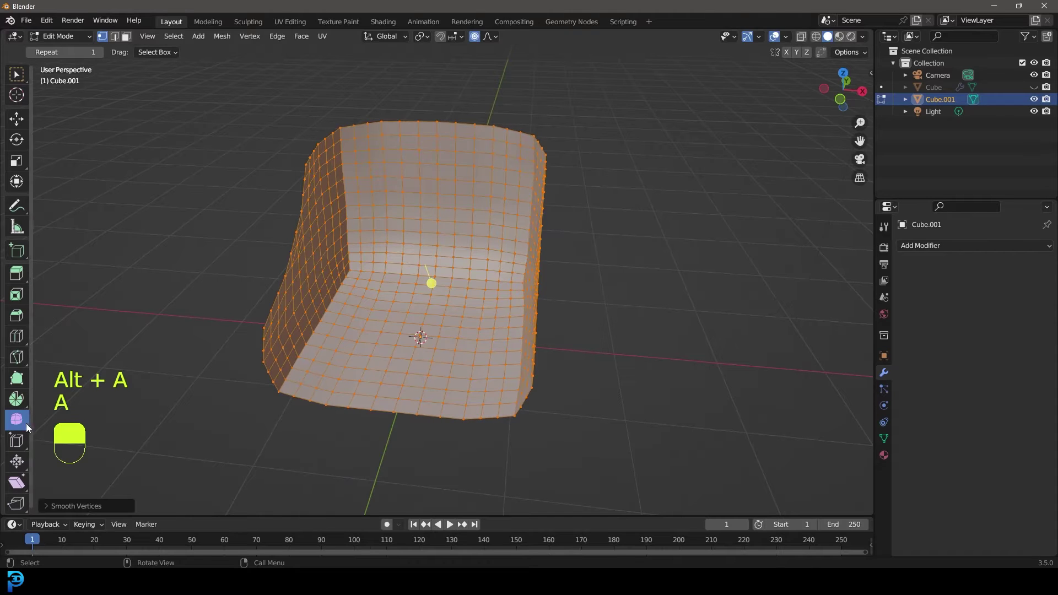
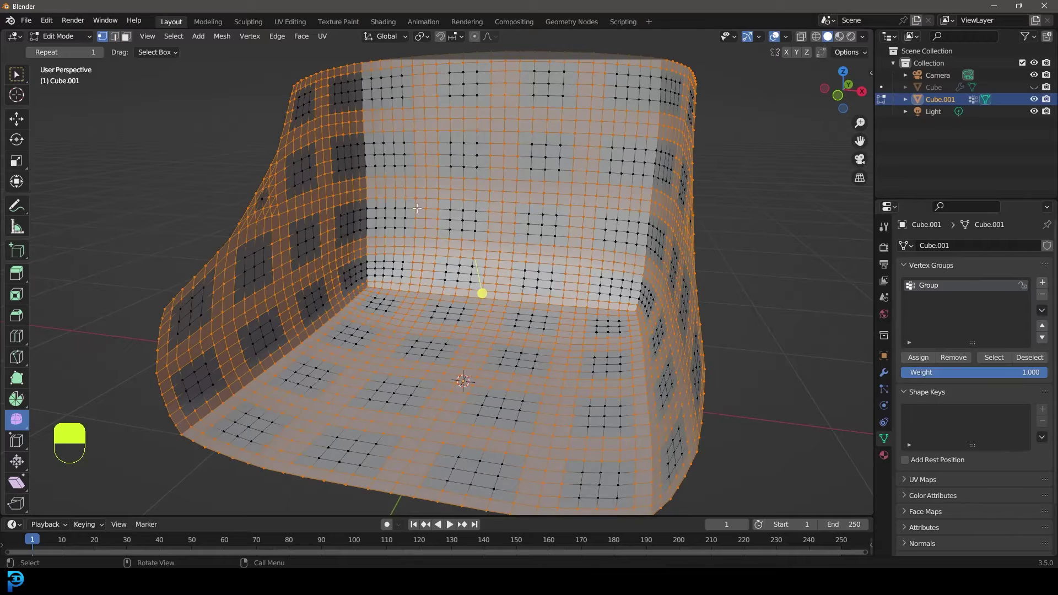
Shrink the selection for the tufting vertex group, deselect and return to Object Mode
{"action": "key", "text": "ctrl+KP_Subtract"}
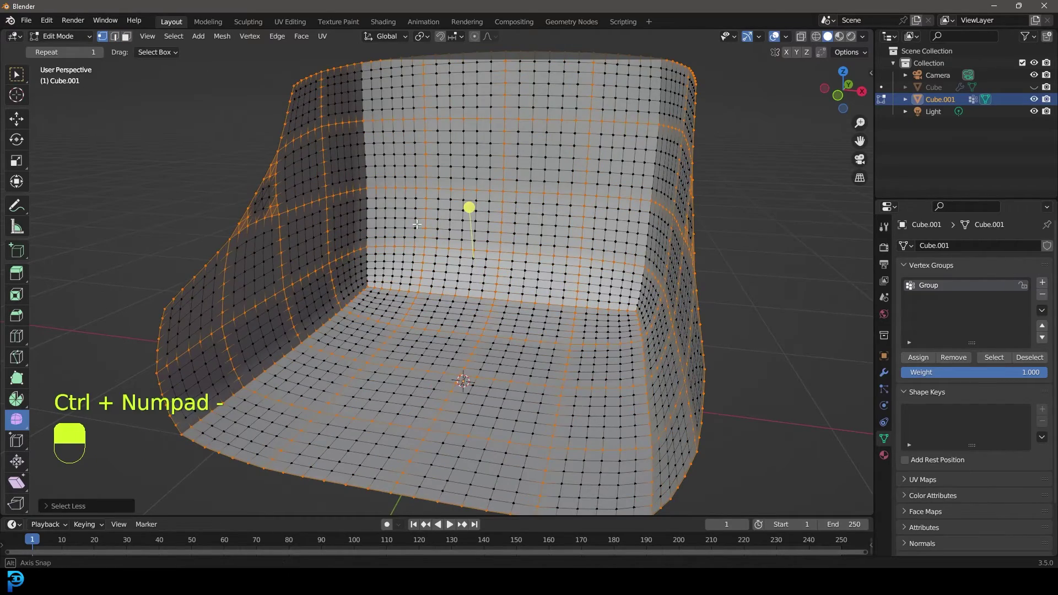
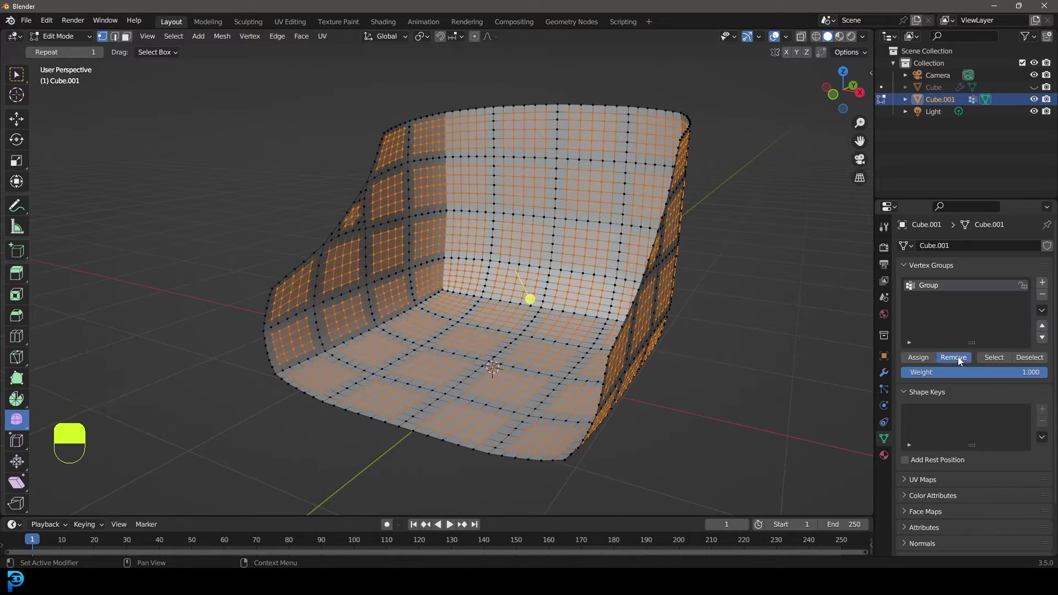
{"action": "key", "text": "alt+a"}
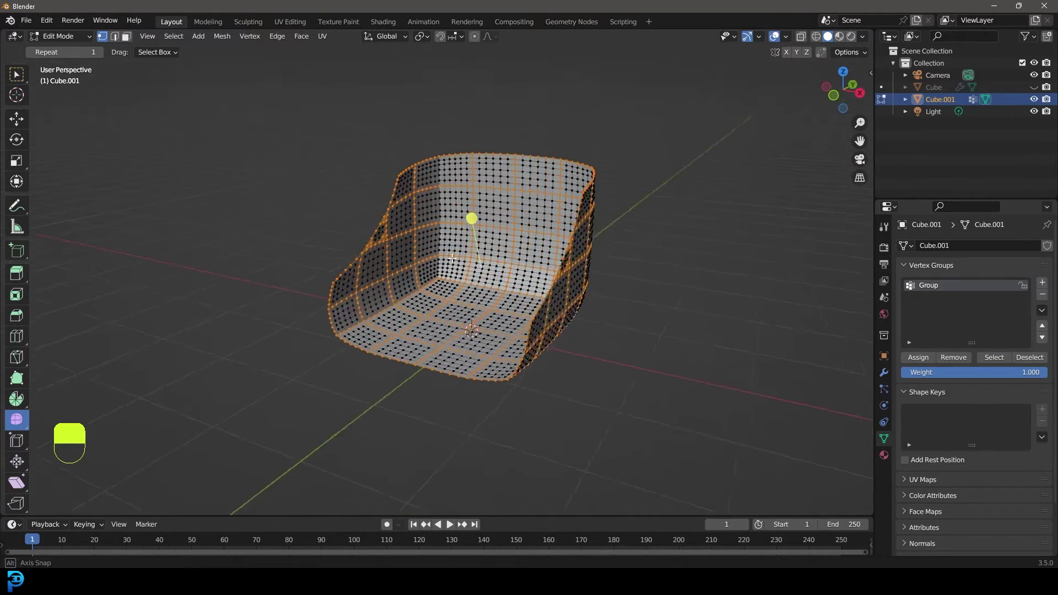
{"action": "key", "text": "Tab"}
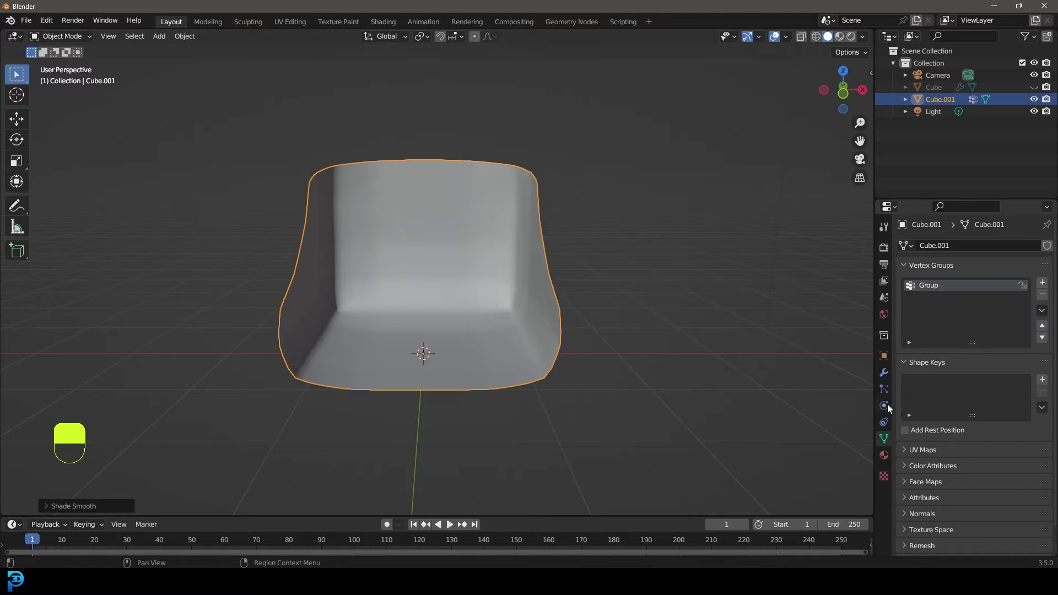
Enable cloth Pressure at 700 on the cushion, save the file and play the simulation
{"action": "left_click_drag", "start_coordinate": [889, 407], "coordinate": [951, 275]}
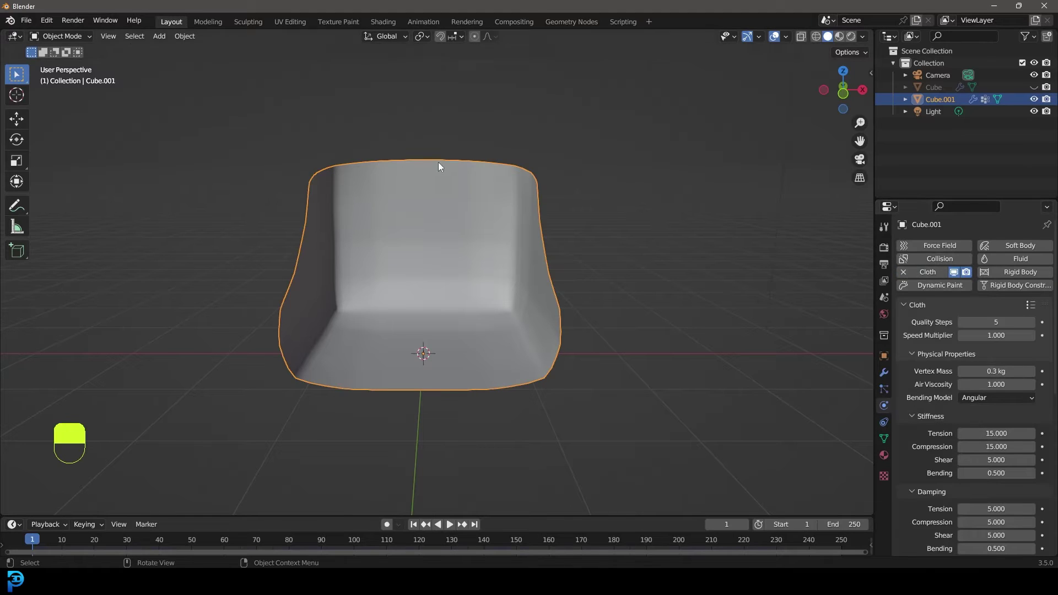
{"action": "key", "text": "ctrl+s"}
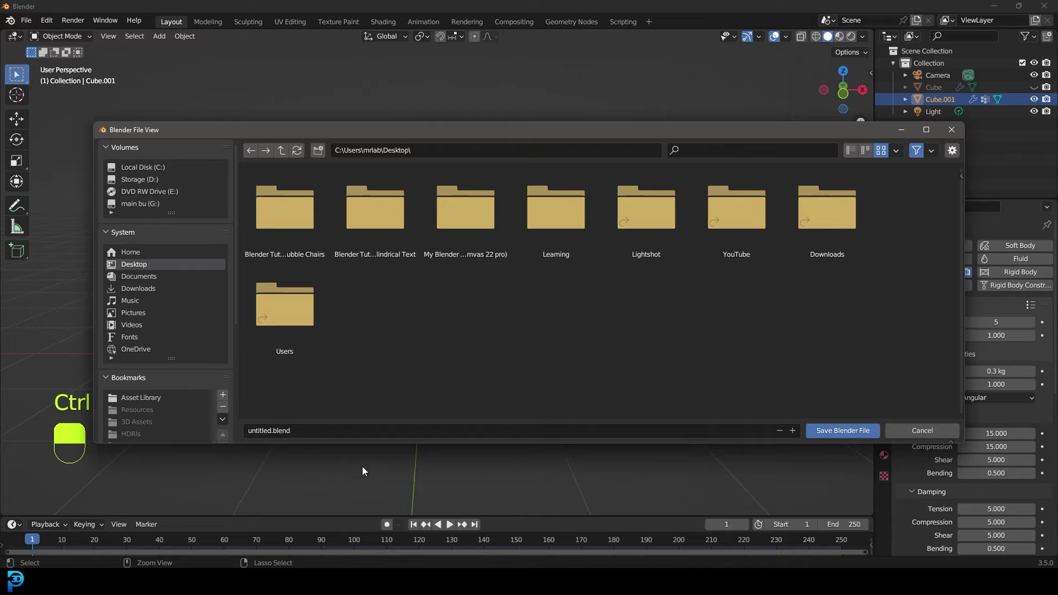
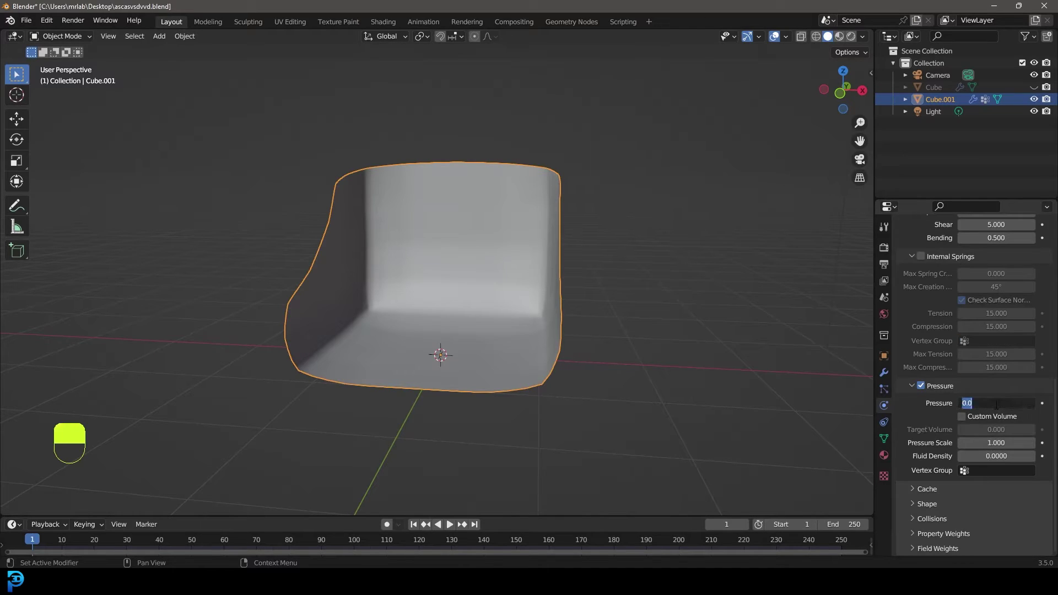
{"action": "key", "text": "0"}
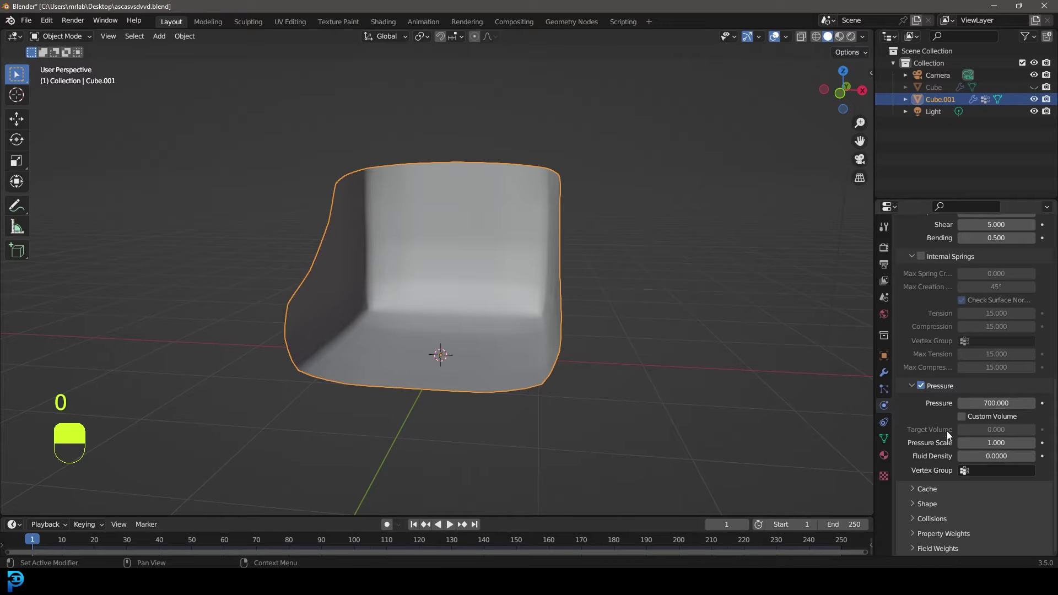
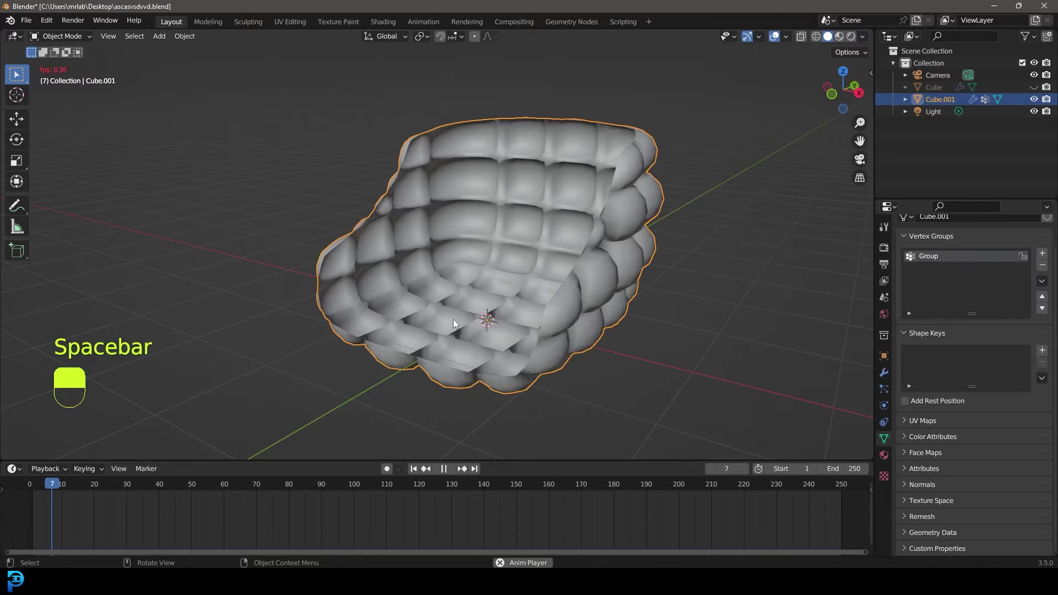
Stop playback, select all cushion vertices and recalculate normals in Edit Mode
{"action": "key", "text": "space"}
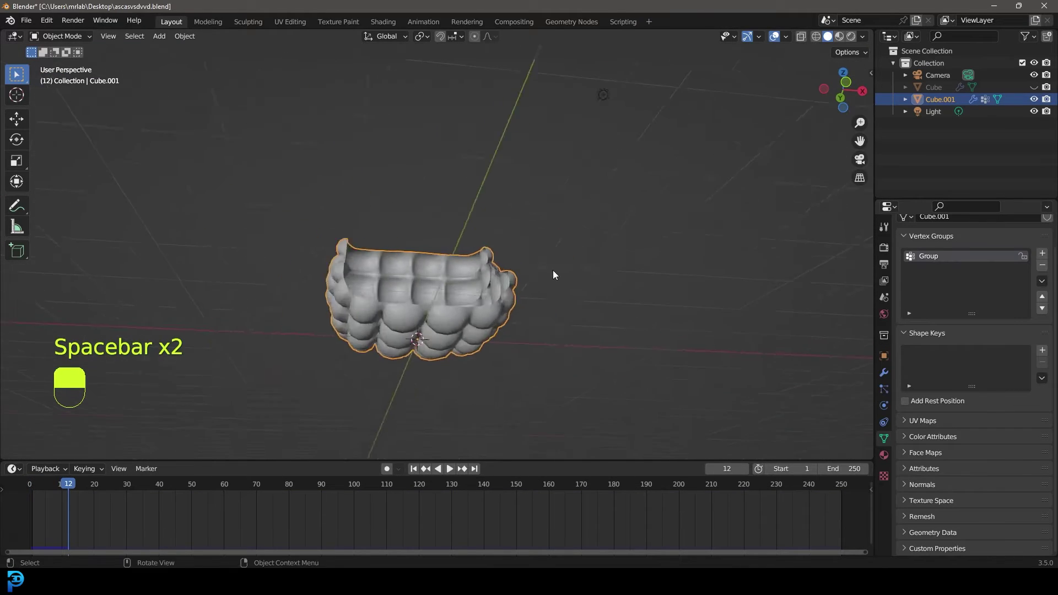
{"action": "key", "text": "Tab"}
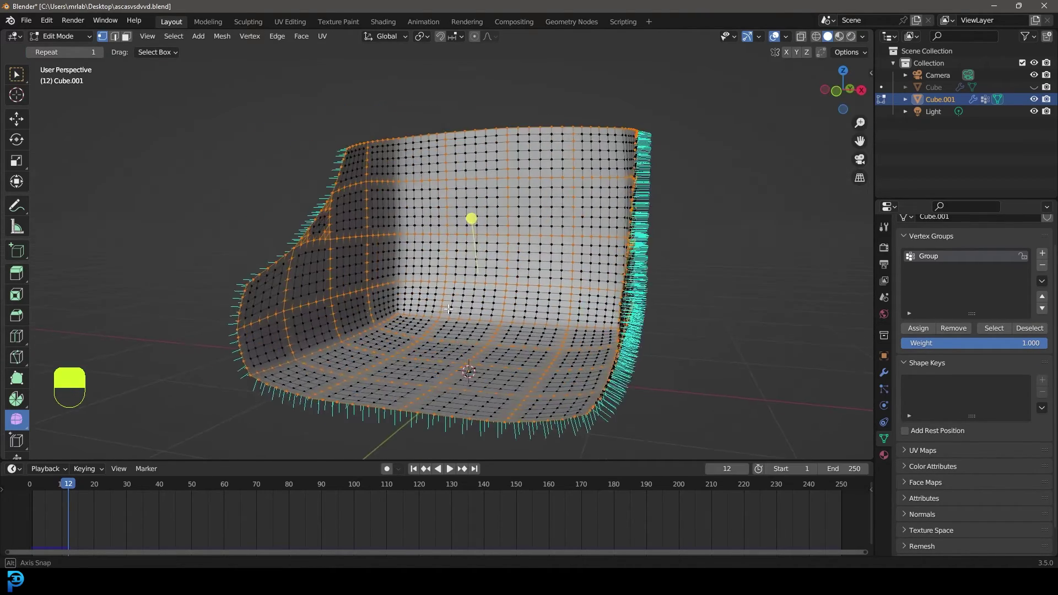
{"action": "key", "text": "a"}
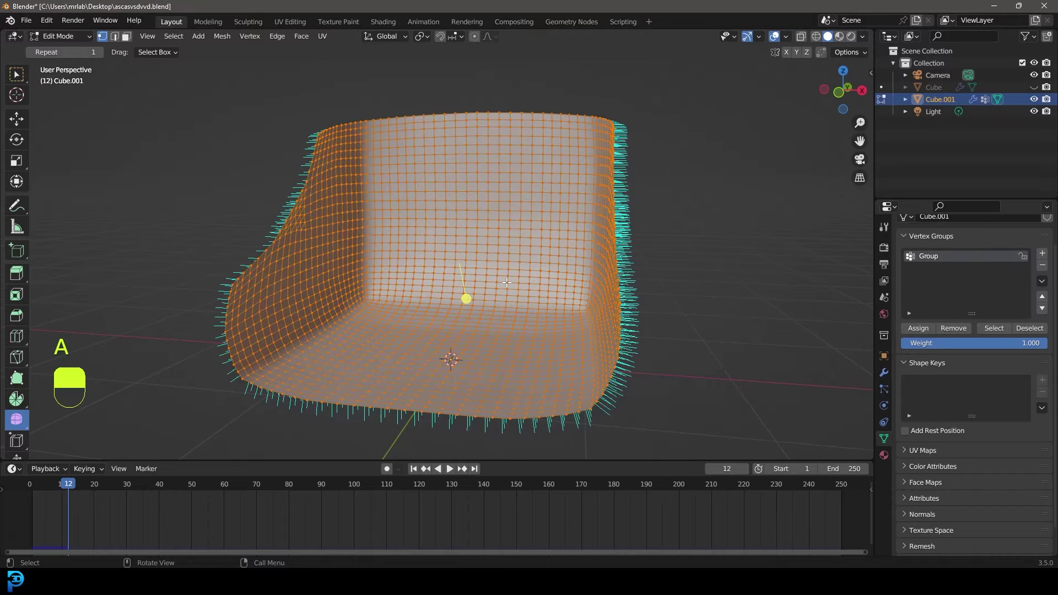
{"action": "key", "text": "alt+n"}
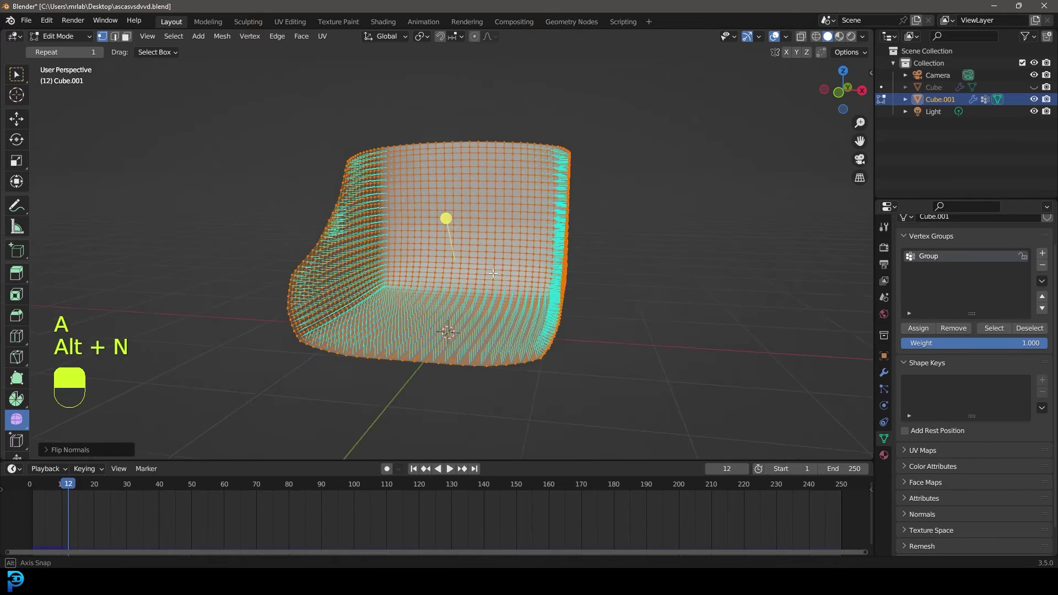
{"action": "key", "text": "Tab"}
{"action": "middle_click", "coordinate": [604, 279]}
Replay the inflation from frame start and unhide the Cube shell around the puffed cushion
{"action": "key", "text": "shift+Left"}
{"action": "key", "text": "space"}
{"action": "key", "text": "space"}
{"action": "left_click_drag", "start_coordinate": [528, 282], "coordinate": [626, 218]}
{"action": "key", "text": "alt+h"}
{"action": "key", "text": "alt+a"}
{"action": "left_click_drag", "start_coordinate": [627, 218], "coordinate": [532, 216]}
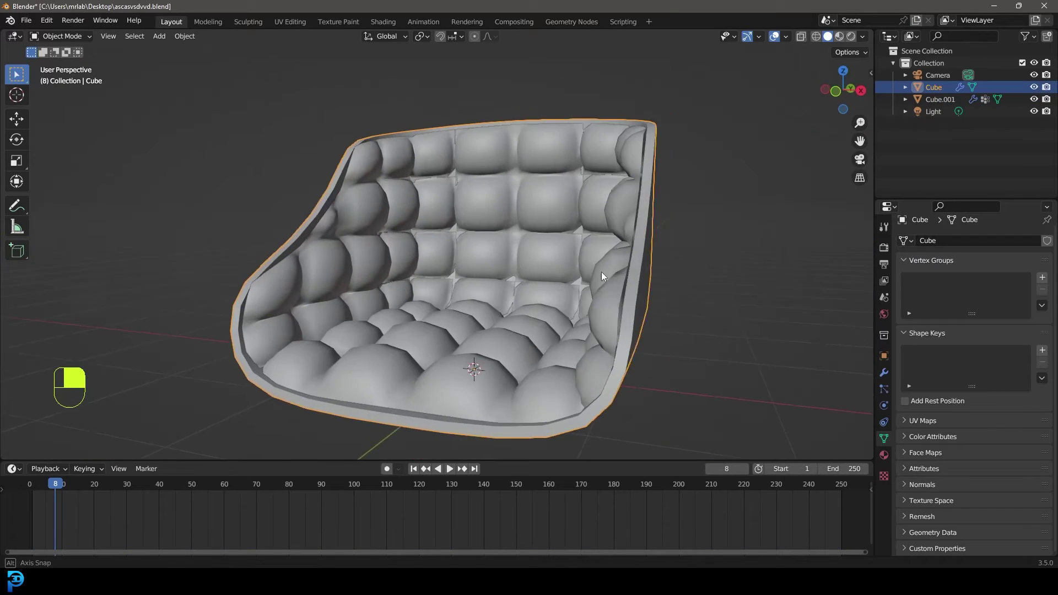
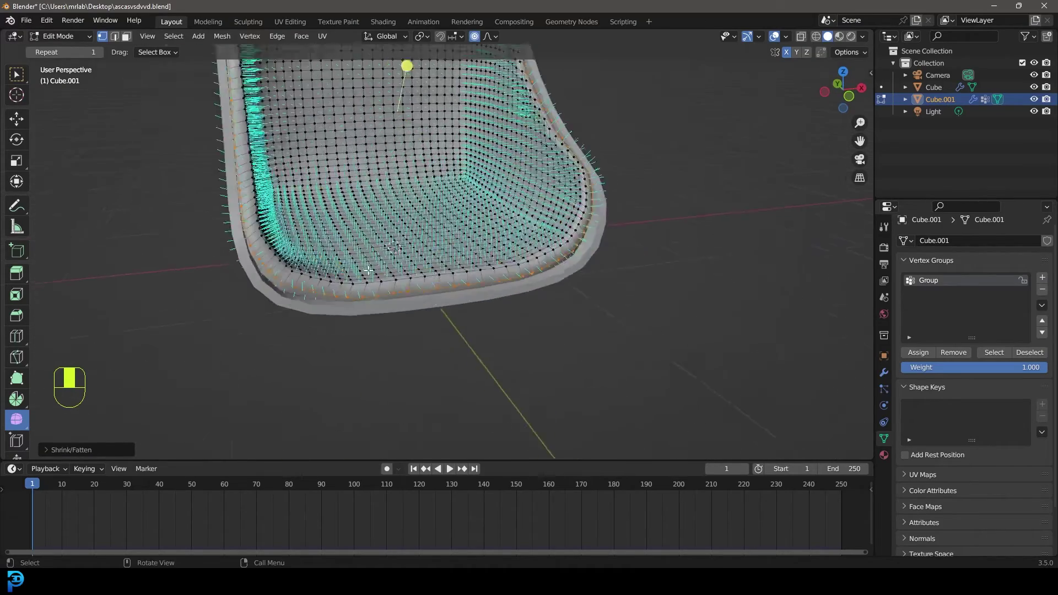
Leave Edit Mode, save the scene and replay the cushion simulation from the start
{"action": "key", "text": "Tab"}
{"action": "key", "text": "alt+a"}
{"action": "key", "text": "ctrl+s"}
{"action": "key", "text": "shift+Left"}
{"action": "key", "text": "space"}
{"action": "left_click_drag", "start_coordinate": [505, 242], "coordinate": [474, 203]}
{"action": "key", "text": "space"}
In front view, add a cylinder and move it under the seat as a pedestal base
{"action": "key", "text": "KP_1"}
{"action": "left_click", "coordinate": [473, 203]}
{"action": "left_click_drag", "start_coordinate": [474, 203], "coordinate": [470, 181]}
{"action": "key", "text": "a"}
{"action": "key", "text": "shift+Left"}
{"action": "key", "text": "g"}
{"action": "key", "text": "alt+a"}
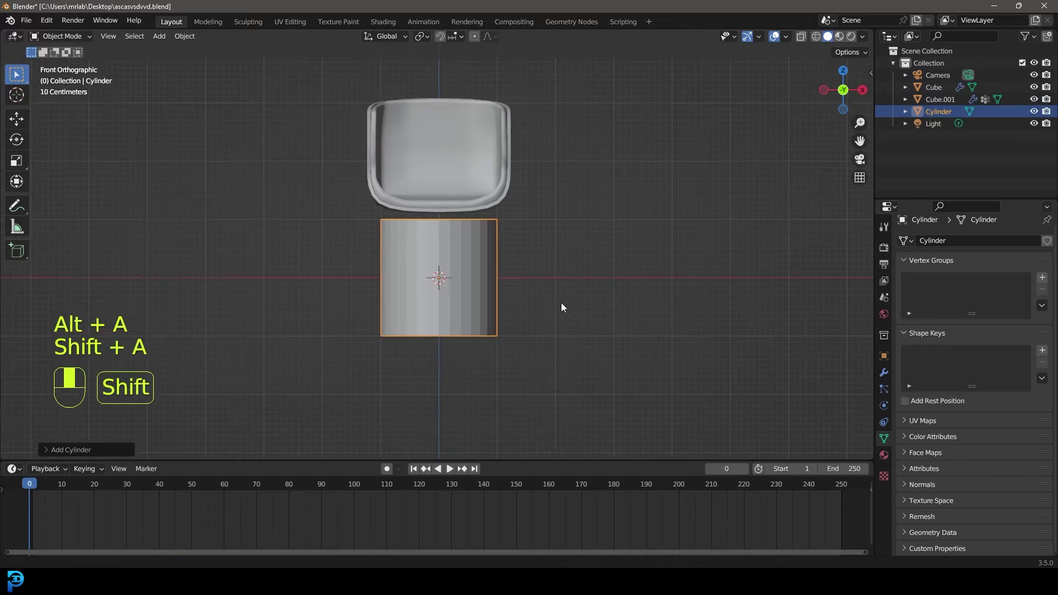
Scale and extrude the cylinder's rings into a slim column, top plate and wide round foot
{"action": "key", "text": "Tab"}
{"action": "key", "text": "s"}
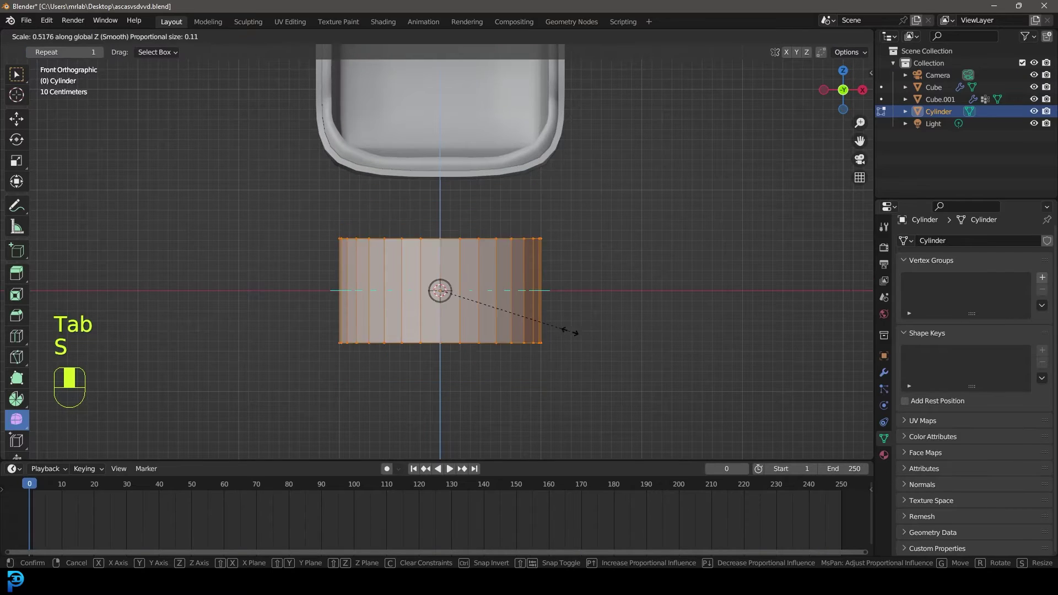
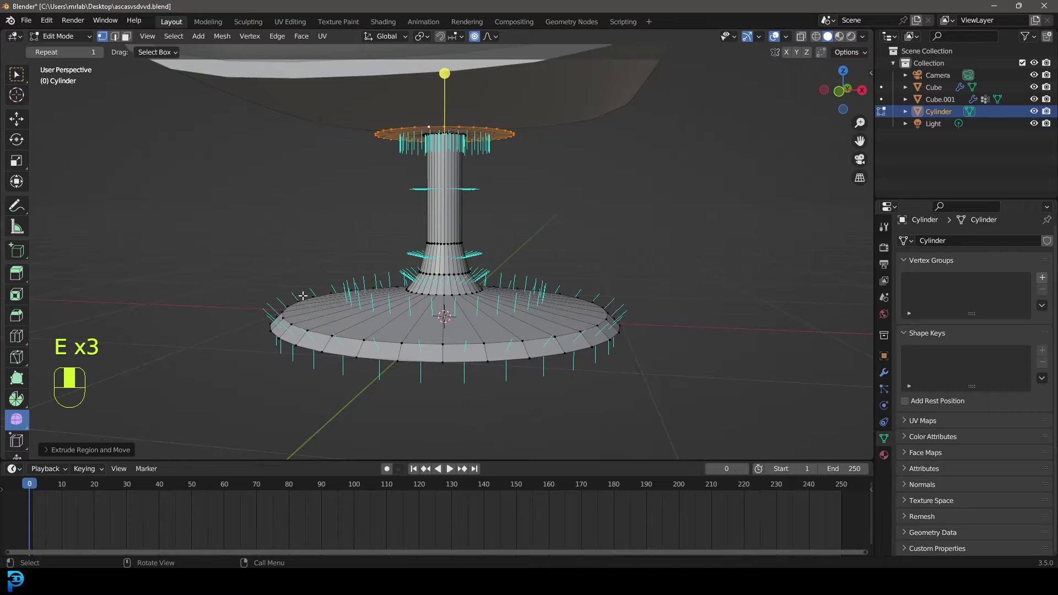
{"action": "key", "text": "e"}
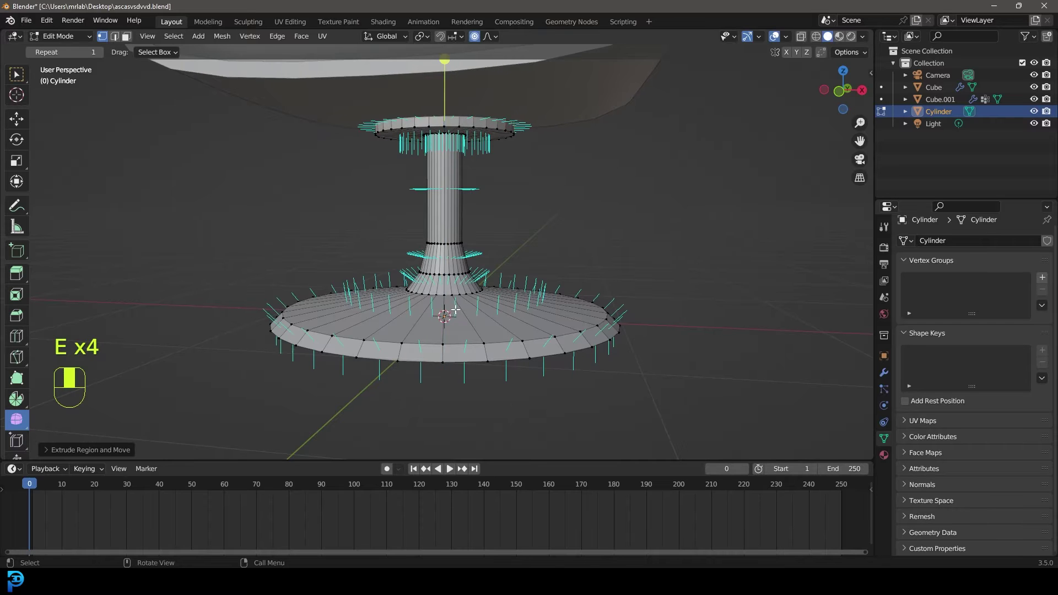
{"action": "key", "text": "x"}
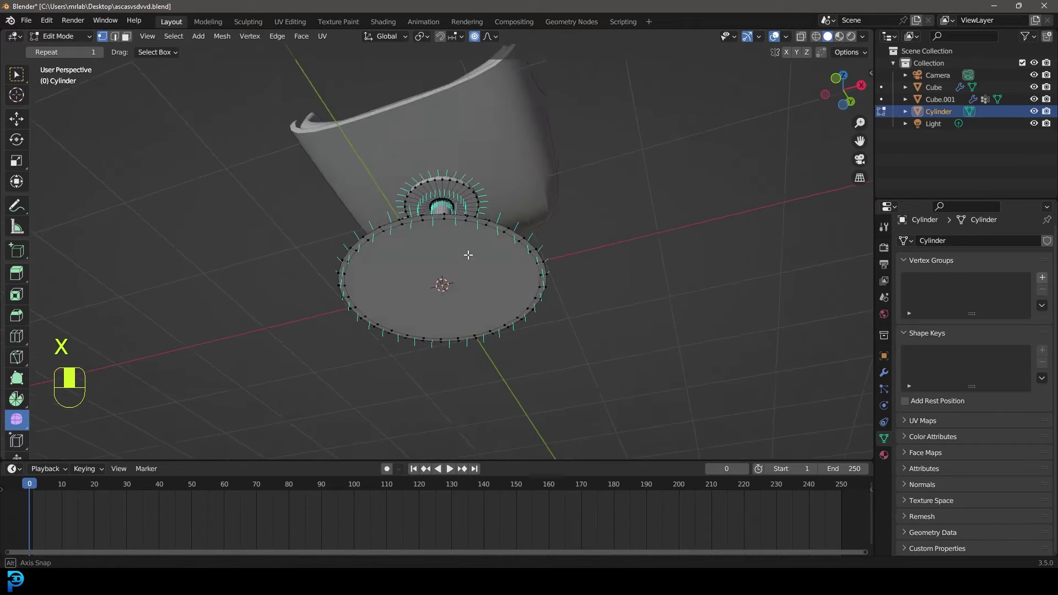
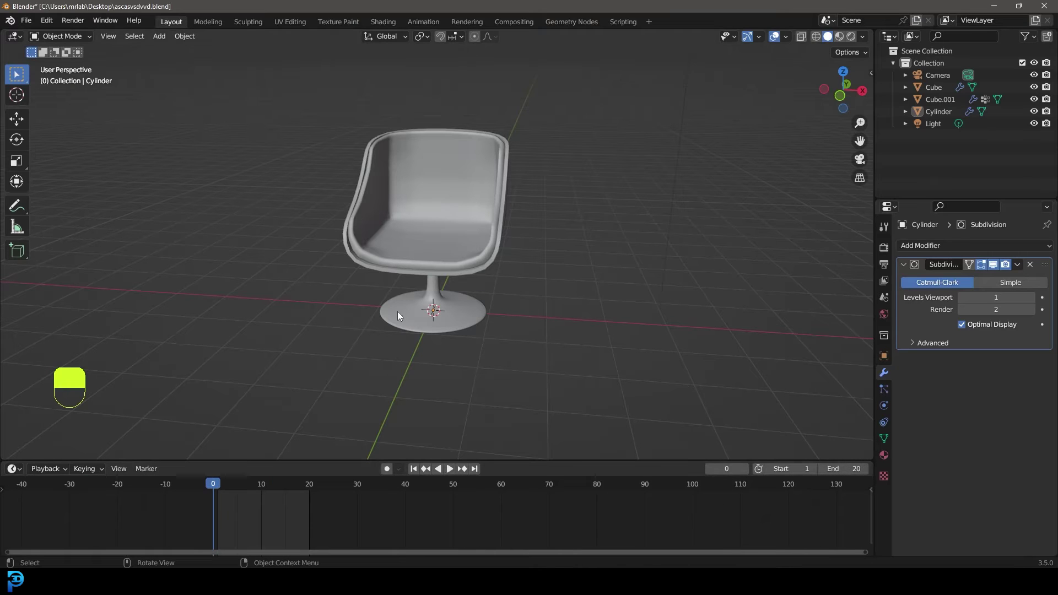
Scrub the timeline to frame 12 so the cushion inflates, then add a plane at the chair's base
{"action": "key", "text": "space"}
{"action": "key", "text": "space"}
{"action": "left_click_drag", "start_coordinate": [463, 159], "coordinate": [1023, 267]}
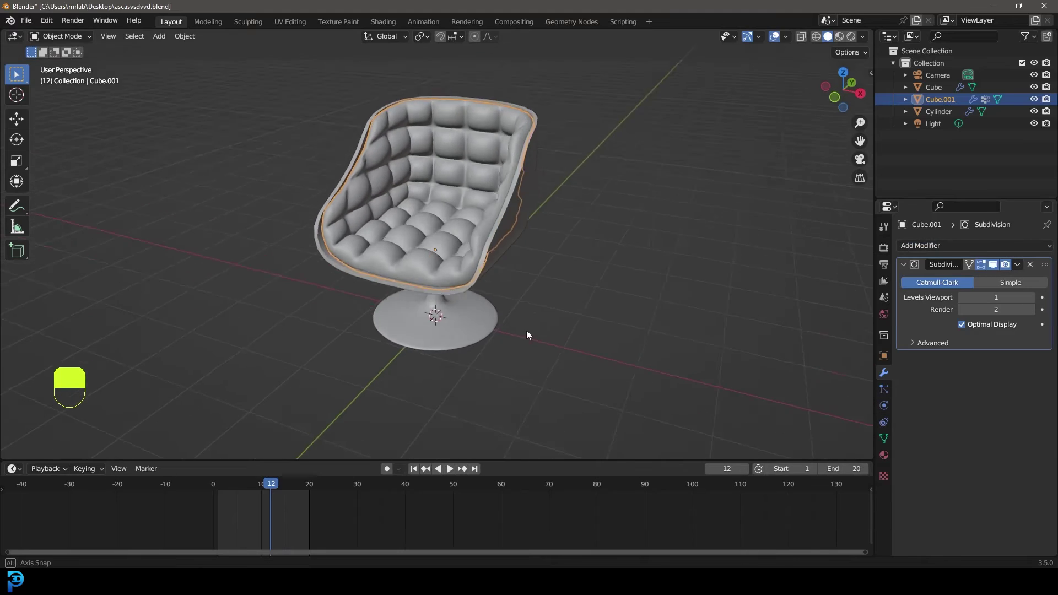
{"action": "key", "text": "alt+a"}
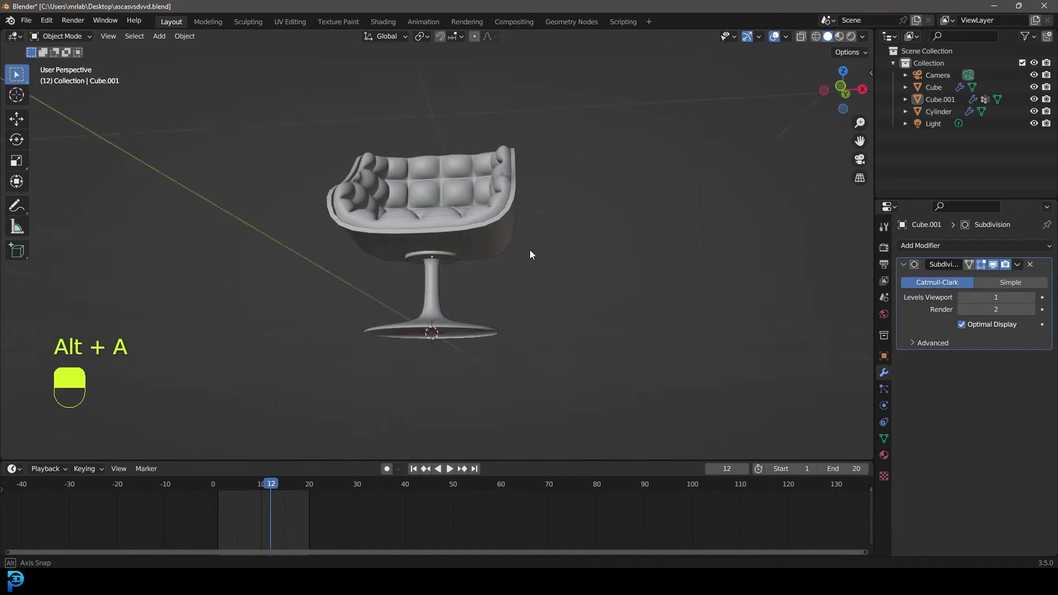
{"action": "key", "text": "shift+a"}
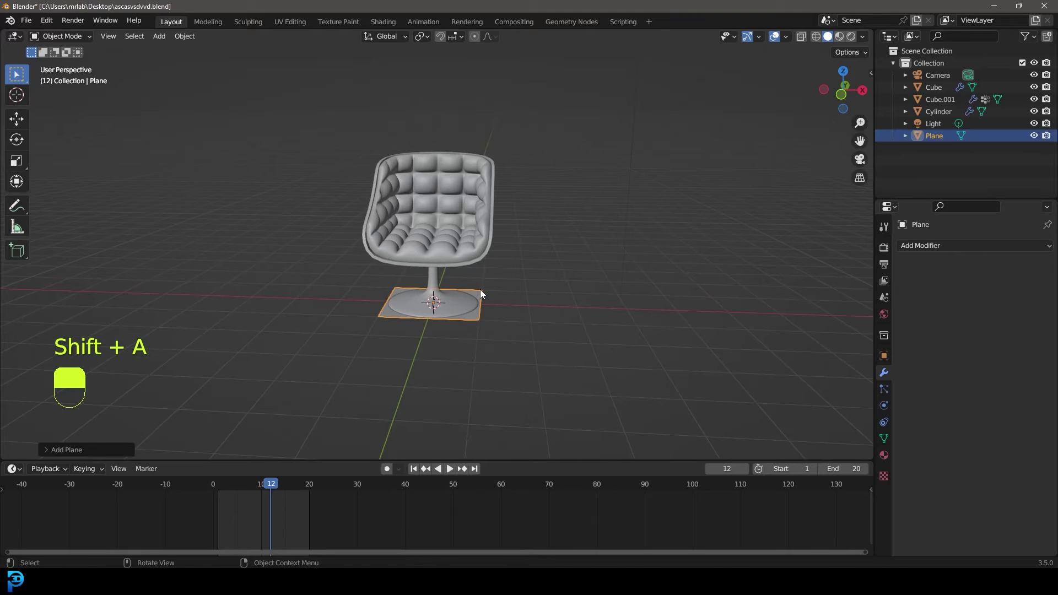
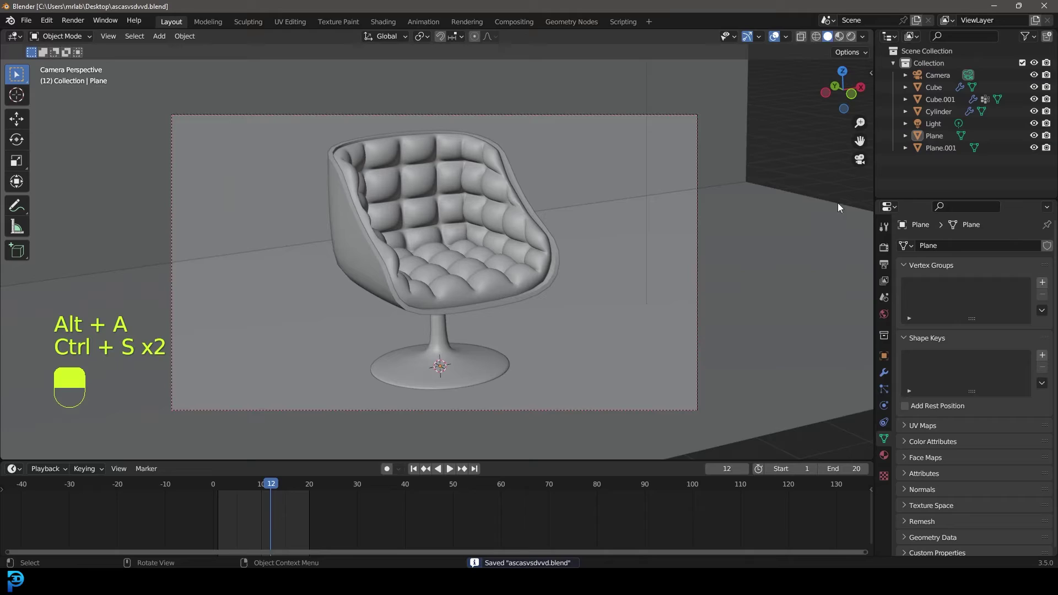
Switch Cycles to GPU Compute with 90 max render samples and save the scene
{"action": "left_click_drag", "start_coordinate": [896, 249], "coordinate": [1004, 250]}
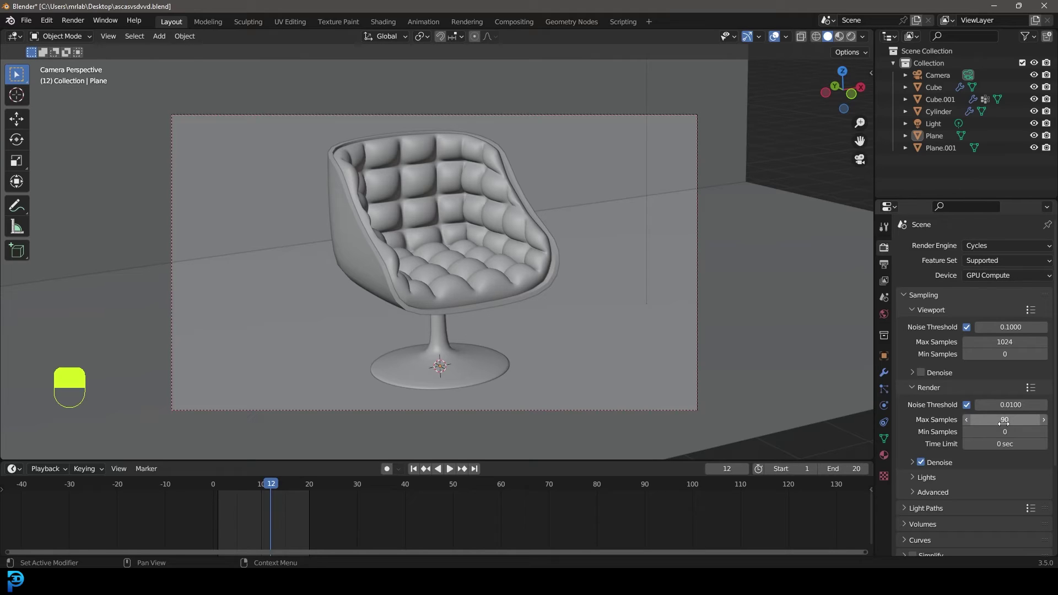
{"action": "key", "text": "ctrl+s"}
{"action": "key", "text": "ctrl+s"}
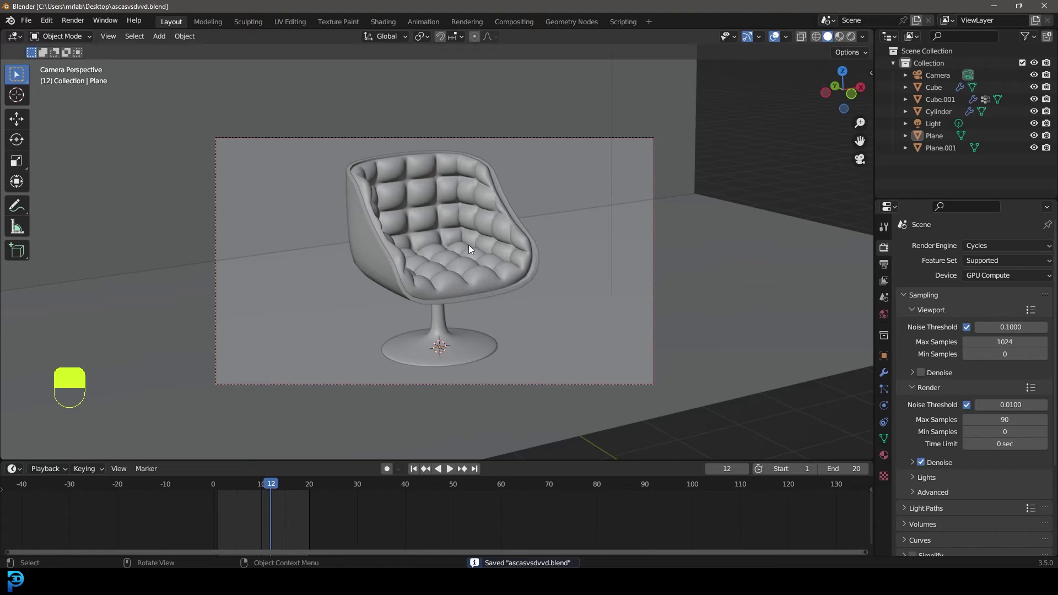
Add an area light, raise it high above the chair and enlarge it to about 2.78 m
{"action": "key", "text": "shift+a"}
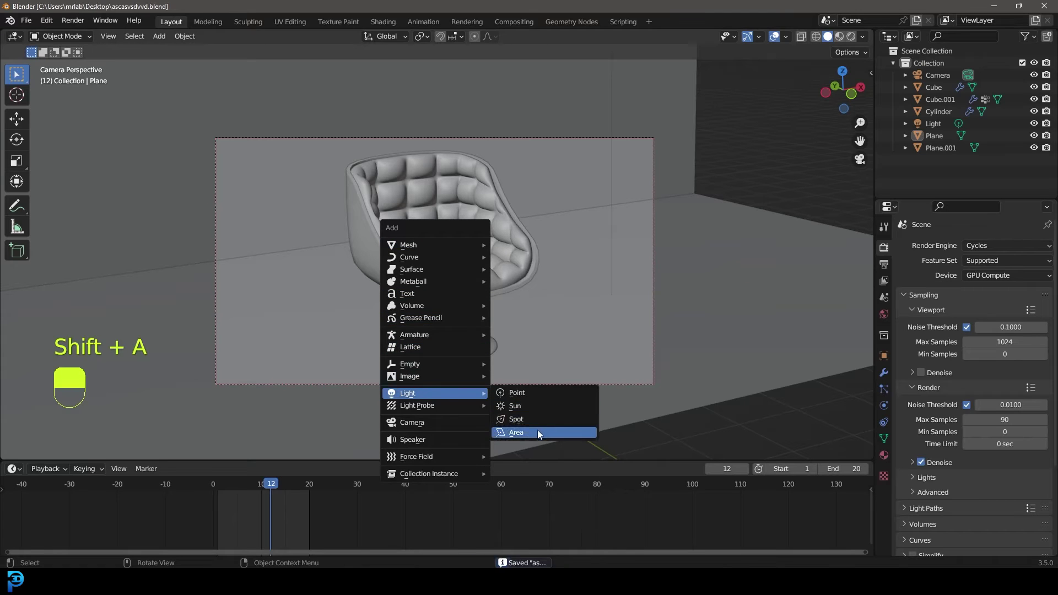
{"action": "key", "text": "g"}
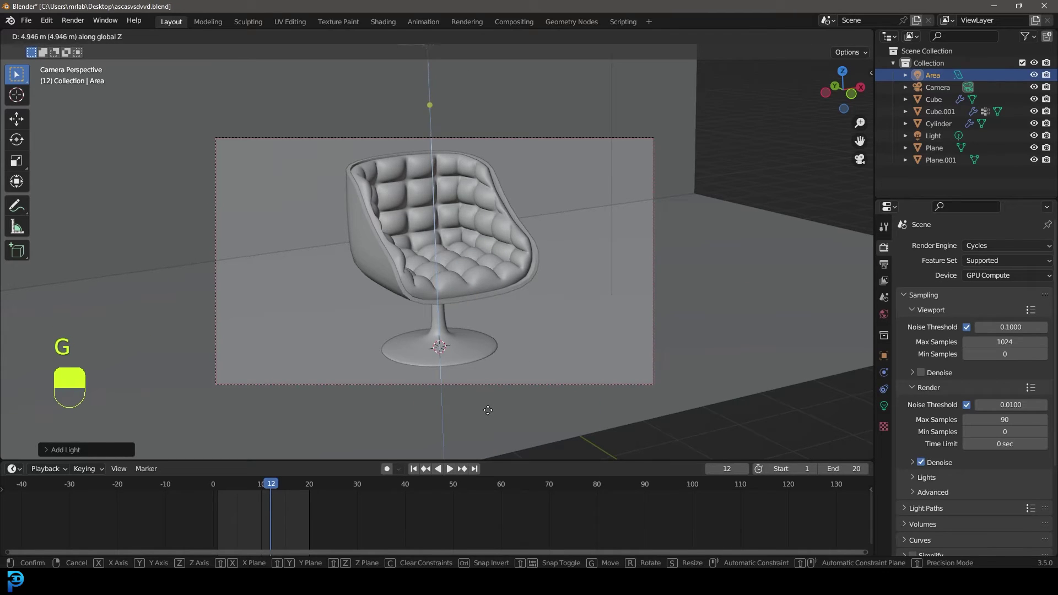
{"action": "left_click_drag", "start_coordinate": [493, 392], "coordinate": [884, 408]}
{"action": "left_click", "coordinate": [945, 351]}
{"action": "key", "text": "0"}
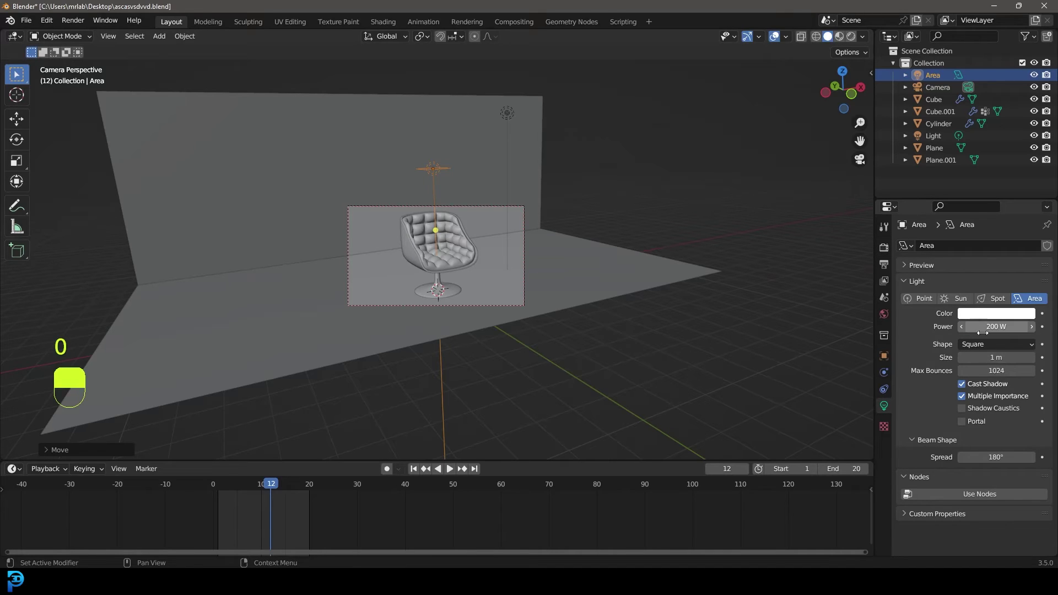